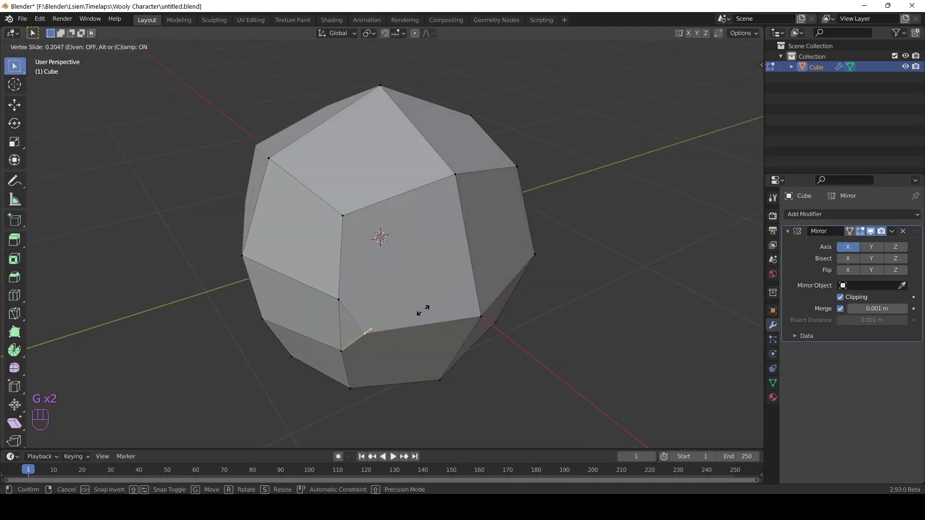
- Constrain the vertex move along the Y axis while shaping the mouth groove
{"action": "key", "text": "y"}
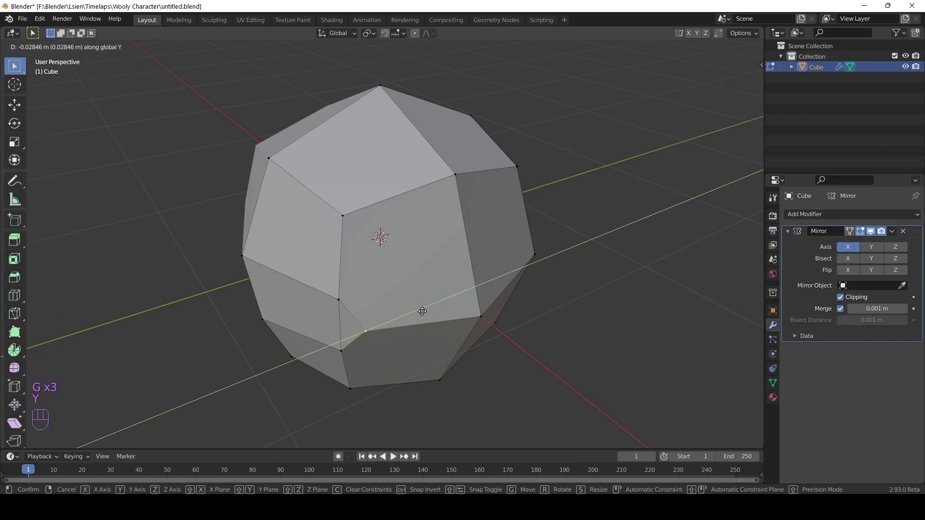
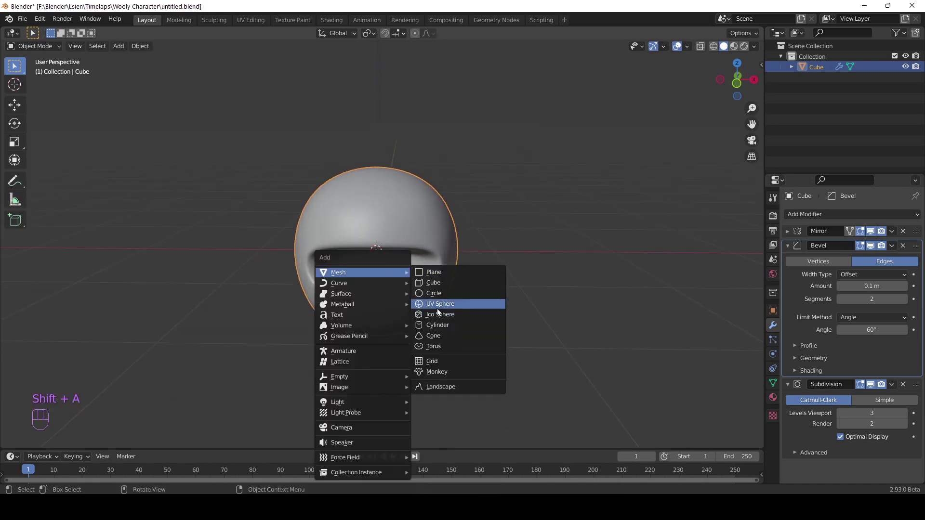
- Add a UV sphere, flatten it along Z and move it along Y toward the mouth
{"action": "left_click", "coordinate": [383, 269]}
{"action": "key", "text": "s"}
{"action": "key", "text": "z"}
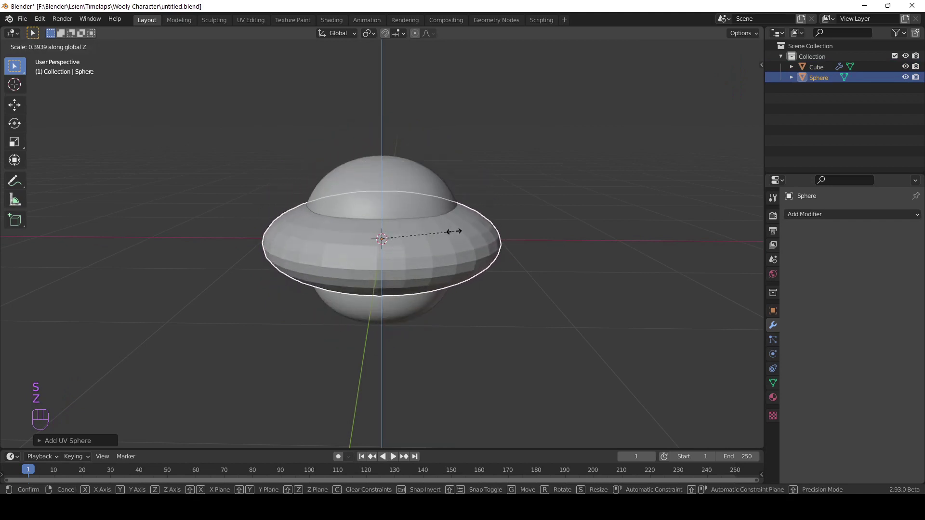
{"action": "key", "text": "s"}
{"action": "left_click_drag", "start_coordinate": [440, 237], "coordinate": [479, 231]}
{"action": "middle_click", "coordinate": [451, 241]}
{"action": "middle_click", "coordinate": [475, 252]}
{"action": "key", "text": "g"}
{"action": "key", "text": "y"}
- Shade the sphere smooth and stretch it sideways to fill the mouth groove
{"action": "left_click", "coordinate": [504, 263]}
{"action": "left_click_drag", "start_coordinate": [490, 255], "coordinate": [451, 247]}
{"action": "middle_click", "coordinate": [483, 257]}
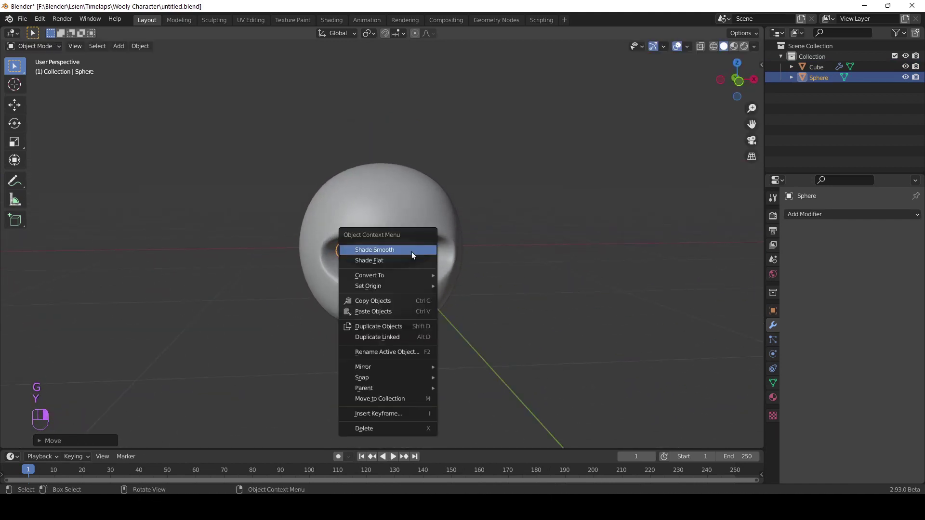
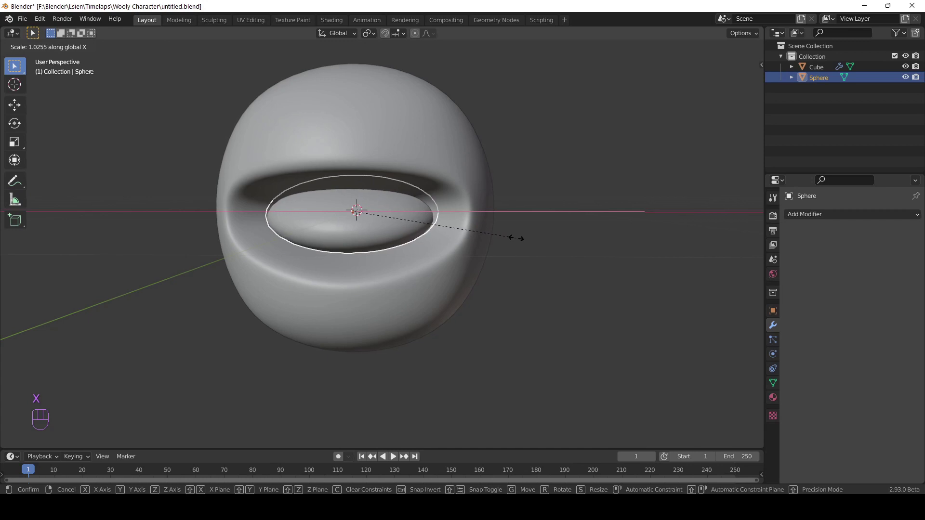
{"action": "left_click_drag", "start_coordinate": [512, 243], "coordinate": [501, 257]}
{"action": "left_click_drag", "start_coordinate": [489, 257], "coordinate": [574, 239]}
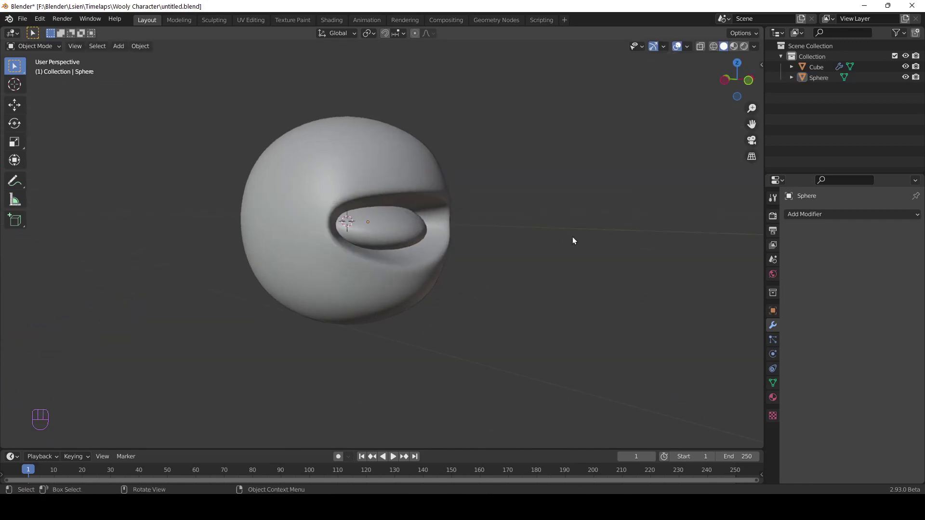
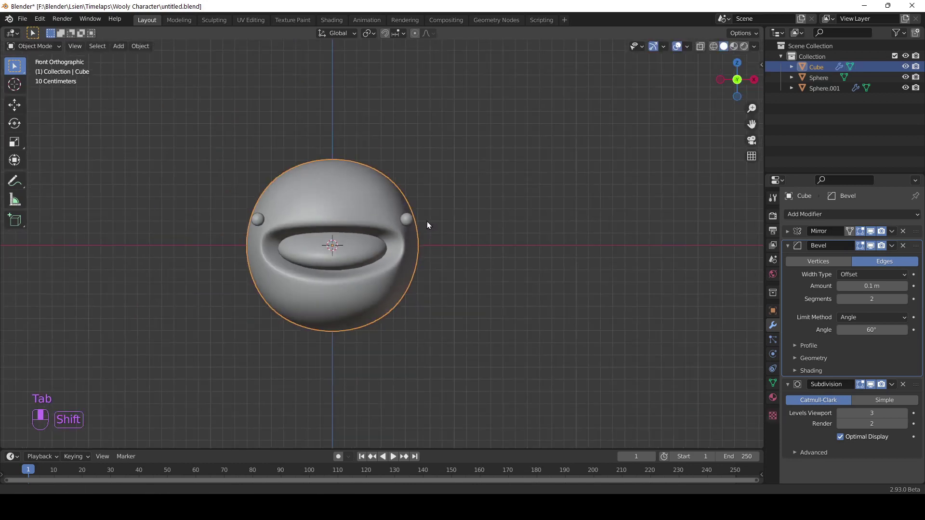
- Save, tweak the head's vertices in Edit Mode, then add a Plane object
{"action": "key", "text": "ctrl+s"}
{"action": "key", "text": "Tab"}
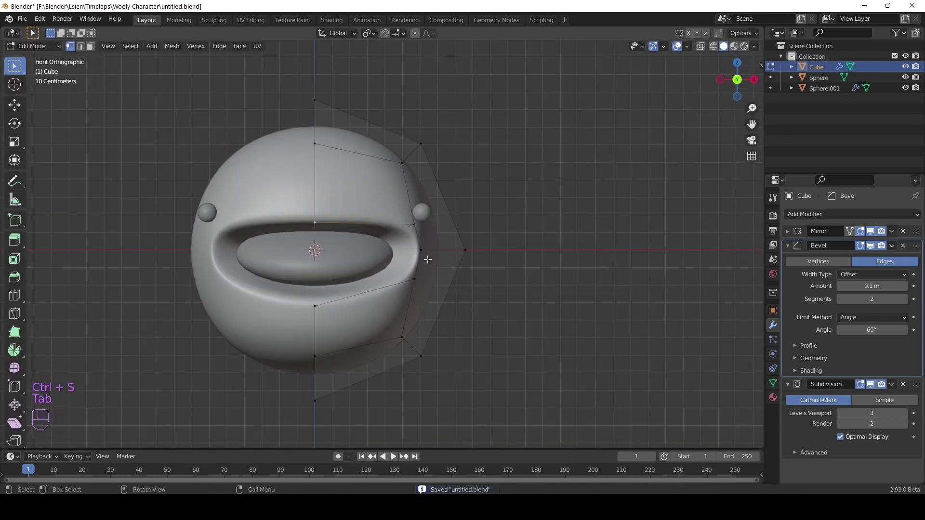
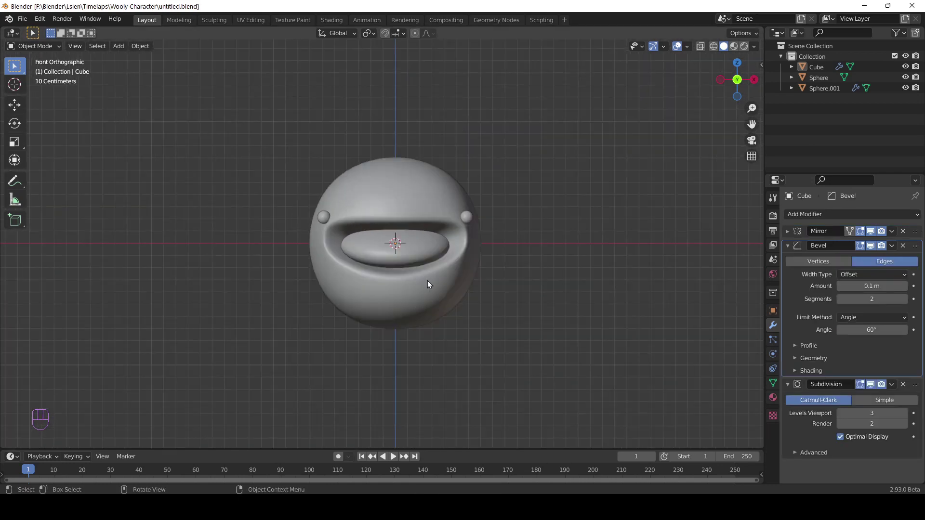
{"action": "left_click", "coordinate": [516, 231]}
{"action": "key", "text": "shift+a"}
- Scale the plane into a large floor and pull its back edge into a curved backdrop
{"action": "left_click_drag", "start_coordinate": [488, 249], "coordinate": [491, 291]}
{"action": "key", "text": "s"}
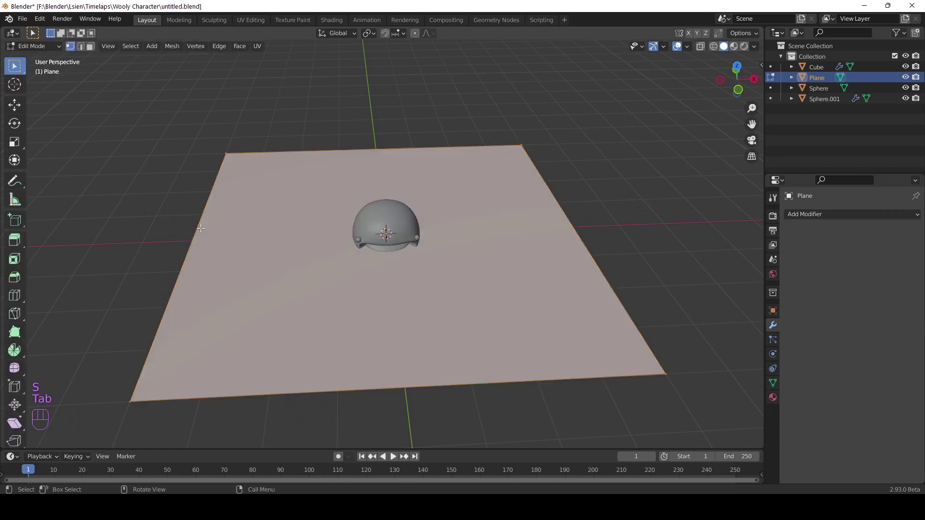
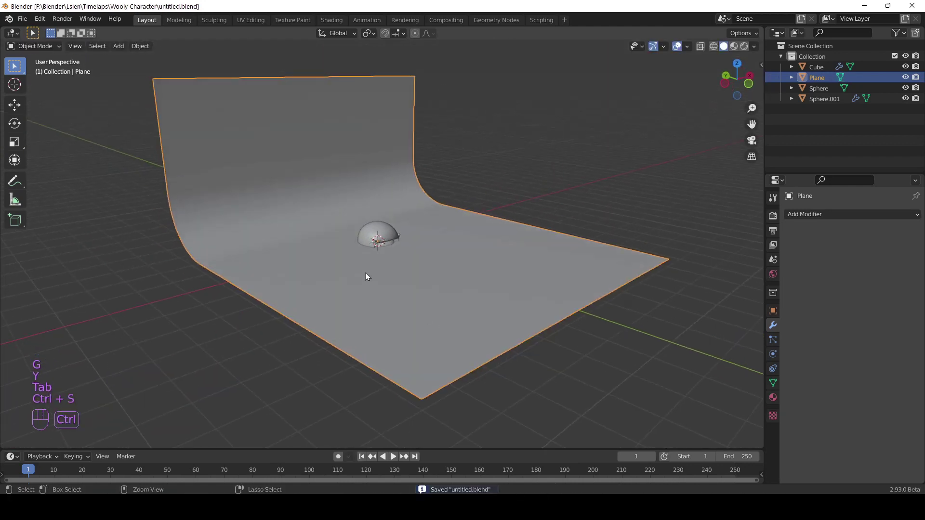
{"action": "left_click_drag", "start_coordinate": [383, 304], "coordinate": [354, 317]}
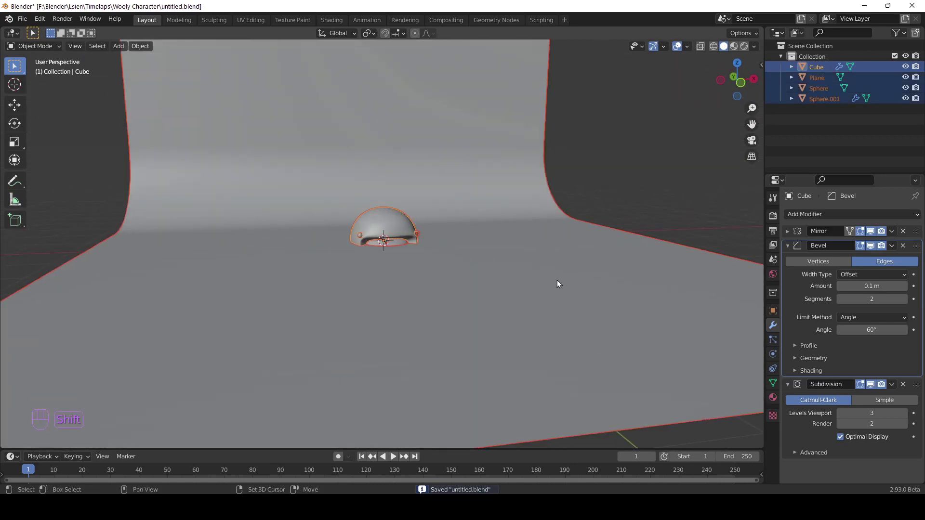
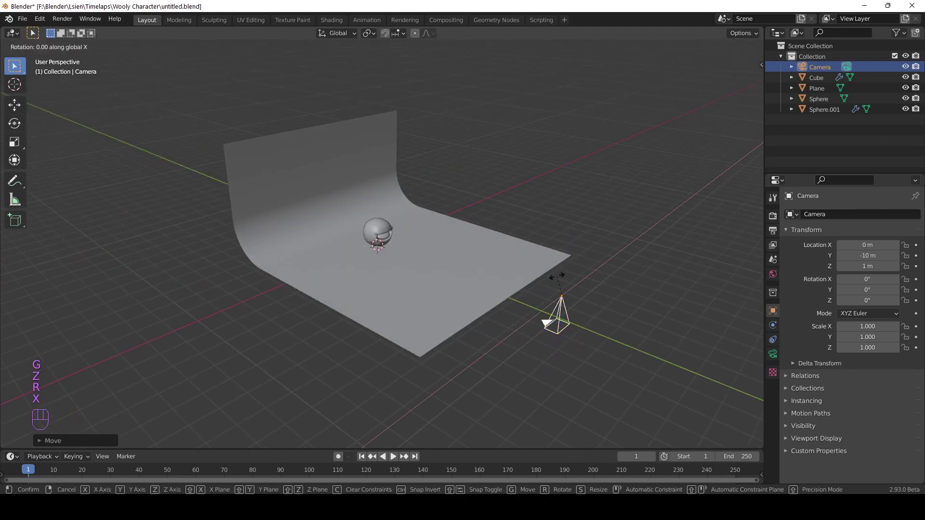
- Look through the camera, make it Orthographic and tighten its scale around the head
{"action": "key", "text": "9"}
{"action": "key", "text": "0"}
{"action": "key", "text": "Return"}
{"action": "key", "text": "KP_0"}
{"action": "left_click", "coordinate": [782, 353]}
{"action": "left_click_drag", "start_coordinate": [857, 237], "coordinate": [800, 244]}
{"action": "left_click_drag", "start_coordinate": [865, 249], "coordinate": [859, 272]}
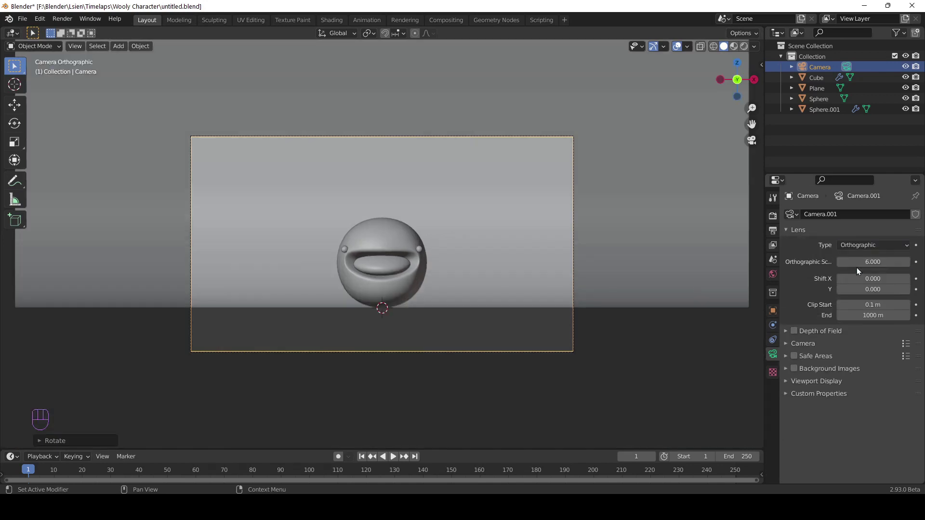
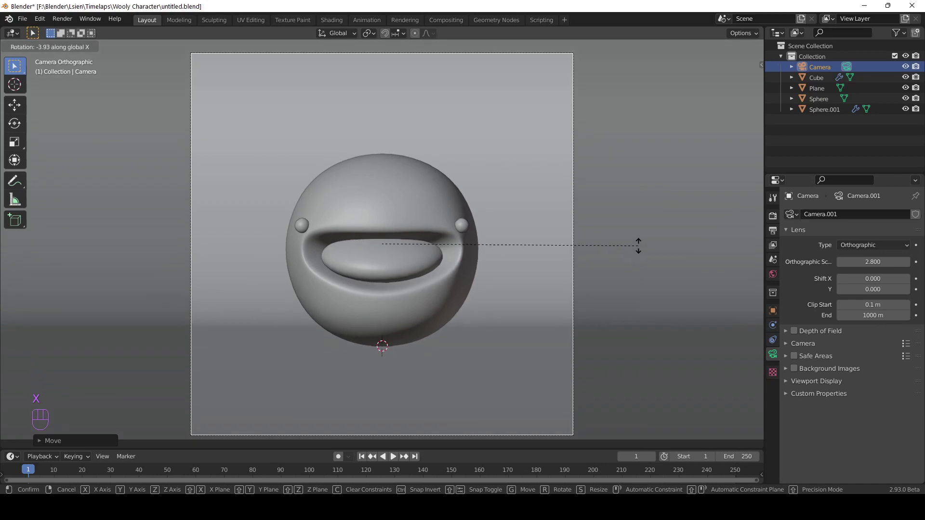
- Save the file, make the render resolution square and switch the engine to Cycles
{"action": "key", "text": "ctrl+s"}
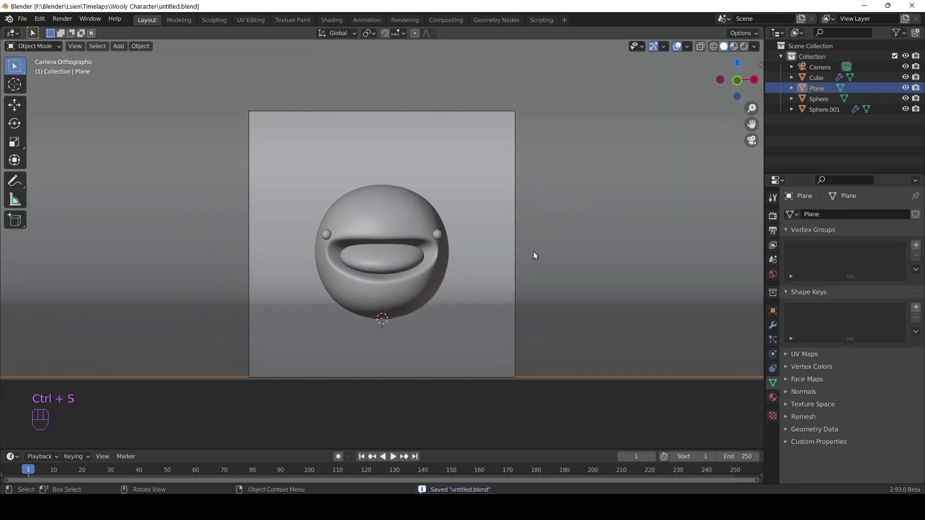
{"action": "double_click", "coordinate": [776, 223]}
{"action": "left_click_drag", "start_coordinate": [902, 221], "coordinate": [864, 254]}
{"action": "left_click_drag", "start_coordinate": [872, 244], "coordinate": [861, 269]}
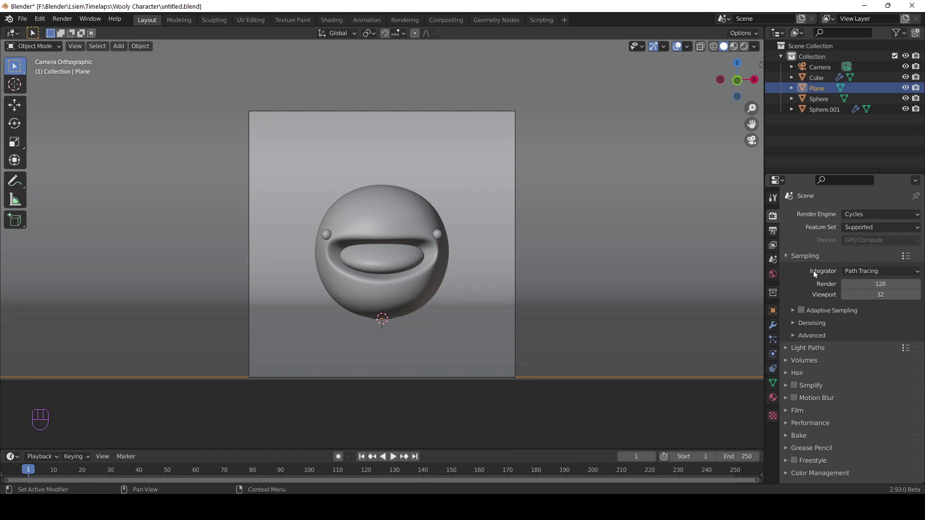
- Set the device to GPU Compute, save, and switch the viewport to Rendered shading
{"action": "left_click_drag", "start_coordinate": [21, 23], "coordinate": [74, 165]}
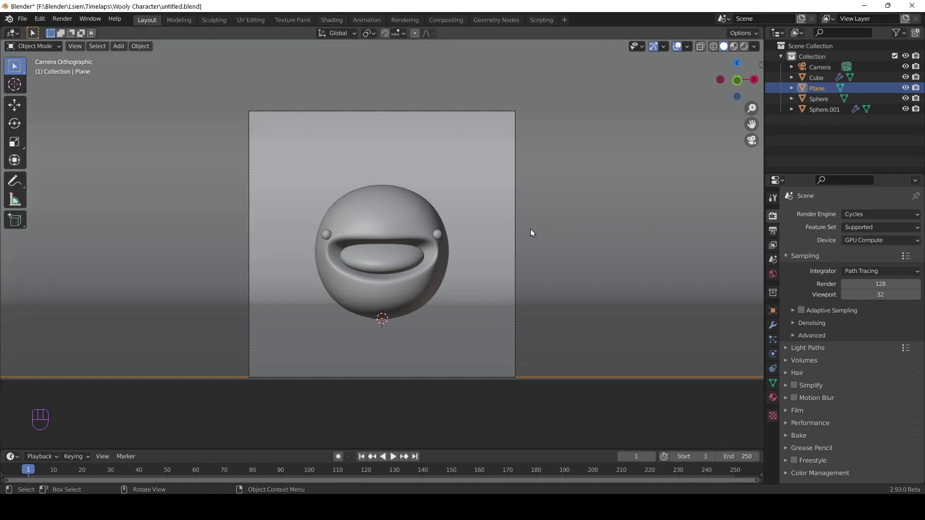
{"action": "key", "text": "ctrl+s"}
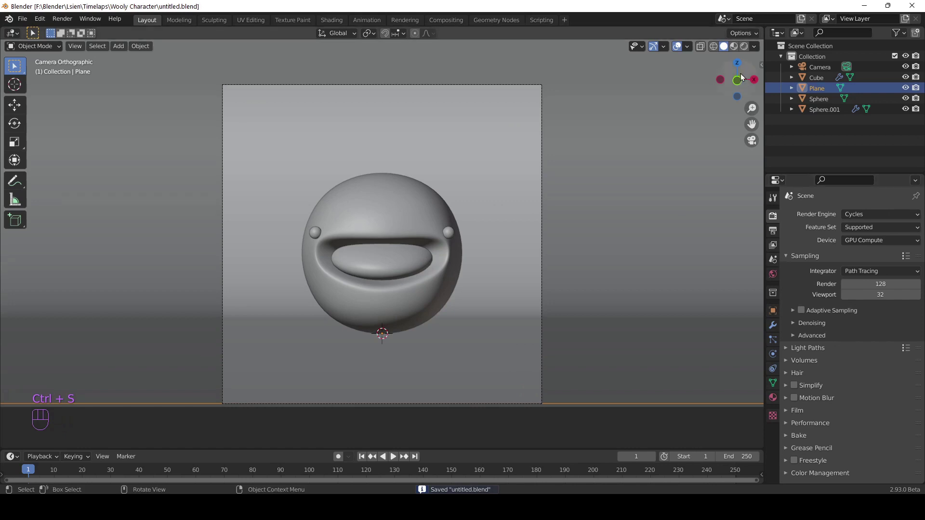
{"action": "left_click", "coordinate": [746, 51]}
- Light the world with a Nishita Sky Texture, sun rotation 105° and strength 0.2
{"action": "left_click_drag", "start_coordinate": [778, 327], "coordinate": [779, 280]}
{"action": "left_click", "coordinate": [850, 278]}
{"action": "left_click_drag", "start_coordinate": [845, 279], "coordinate": [637, 395]}
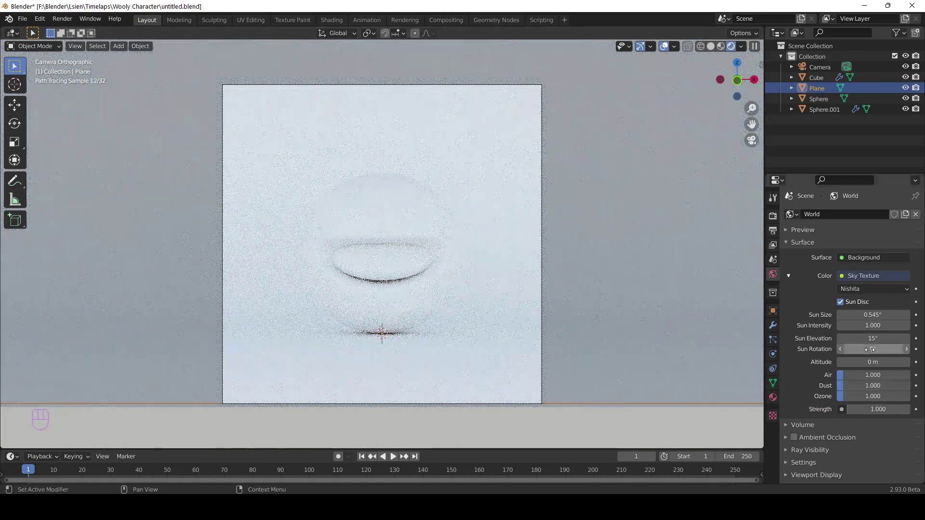
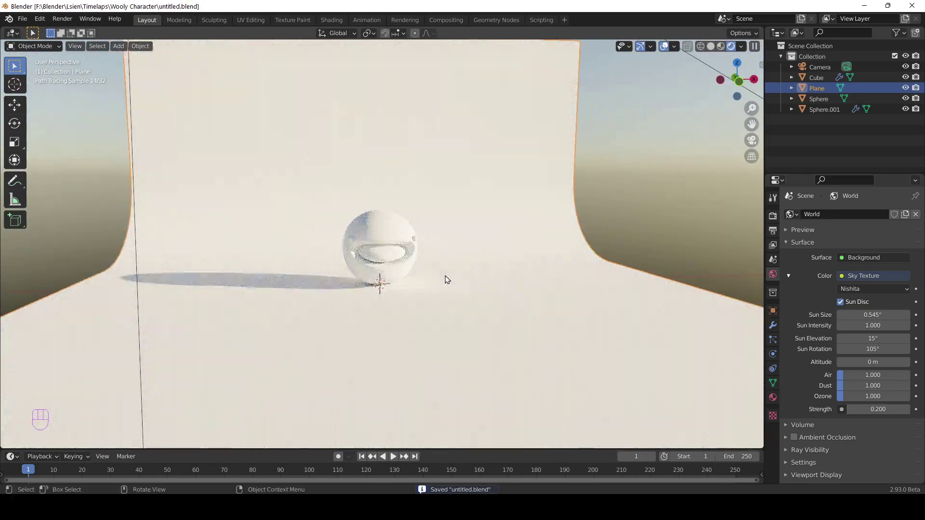
{"action": "left_click", "coordinate": [430, 272]}
{"action": "middle_click", "coordinate": [449, 281]}
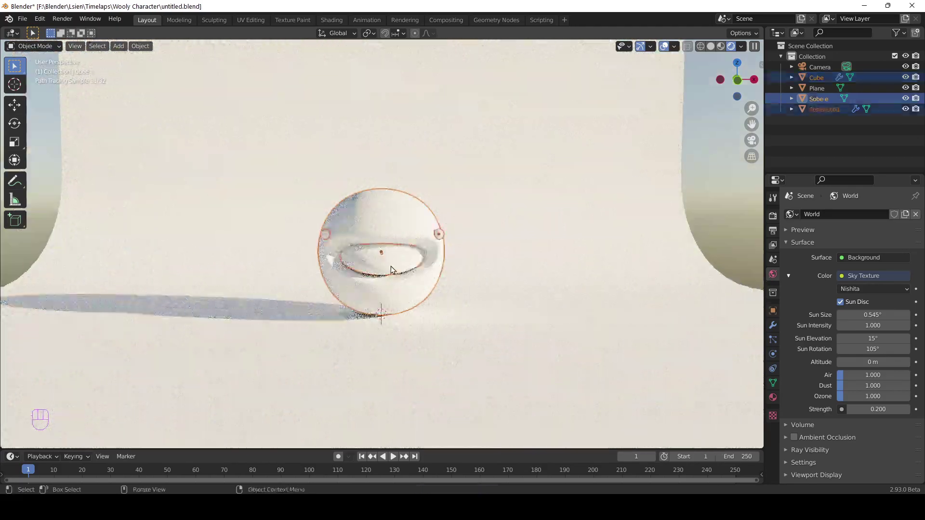
- In camera view, rotate the head sphere around Y then X so the mouth slants diagonally
{"action": "key", "text": "KP_1"}
{"action": "key", "text": "KP_0"}
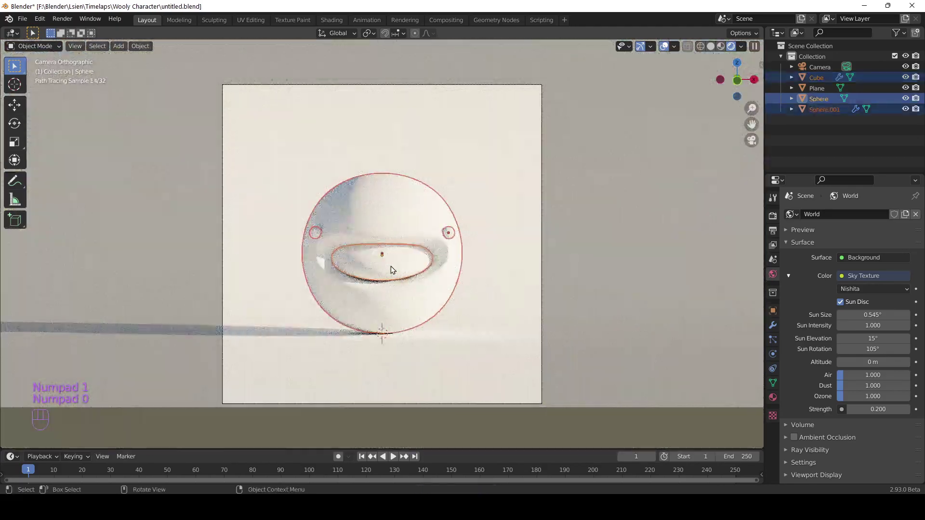
{"action": "key", "text": "r"}
{"action": "key", "text": "r"}
{"action": "key", "text": "x"}
{"action": "key", "text": "r"}
{"action": "key", "text": "y"}
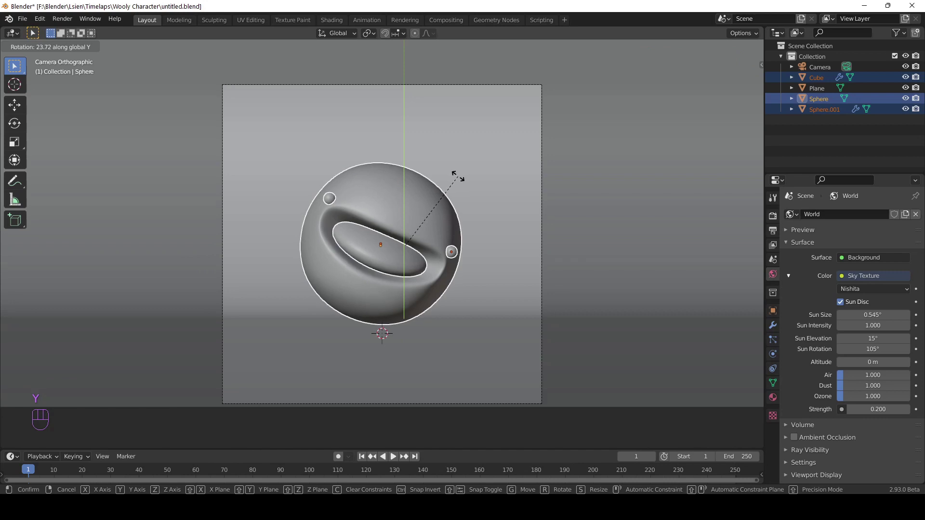
{"action": "left_click", "coordinate": [460, 180]}
{"action": "key", "text": "r"}
{"action": "key", "text": "x"}
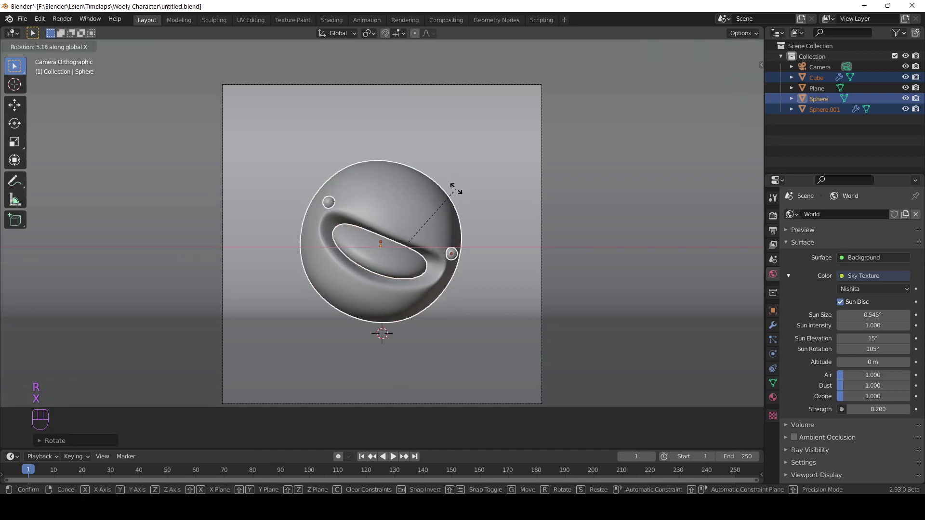
{"action": "left_click_drag", "start_coordinate": [438, 273], "coordinate": [459, 254]}
- Nudge the head along Z, check it from front and camera views, and save
{"action": "left_click_drag", "start_coordinate": [429, 277], "coordinate": [415, 305]}
{"action": "key", "text": "KP_1"}
{"action": "left_click_drag", "start_coordinate": [388, 322], "coordinate": [403, 280]}
{"action": "key", "text": "g"}
{"action": "key", "text": "z"}
{"action": "key", "text": "ctrl+s"}
{"action": "middle_click", "coordinate": [476, 298]}
{"action": "key", "text": "KP_0"}
{"action": "key", "text": "KP_2"}
- Split the workspace into two side-by-side views and save the file
{"action": "left_click_drag", "start_coordinate": [469, 298], "coordinate": [554, 284]}
{"action": "left_click_drag", "start_coordinate": [554, 285], "coordinate": [566, 290]}
{"action": "double_click", "coordinate": [562, 293]}
{"action": "left_click_drag", "start_coordinate": [539, 296], "coordinate": [471, 306]}
{"action": "left_click", "coordinate": [498, 303]}
{"action": "key", "text": "ctrl+s"}
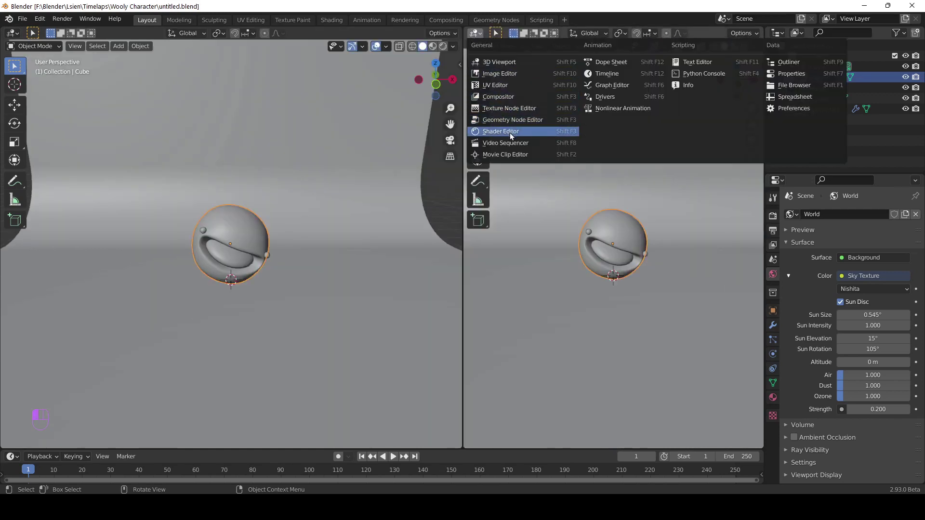
- In the Shader Editor, create the 'wool' material with Image Texture nodes for the wool maps
{"action": "key", "text": "n"}
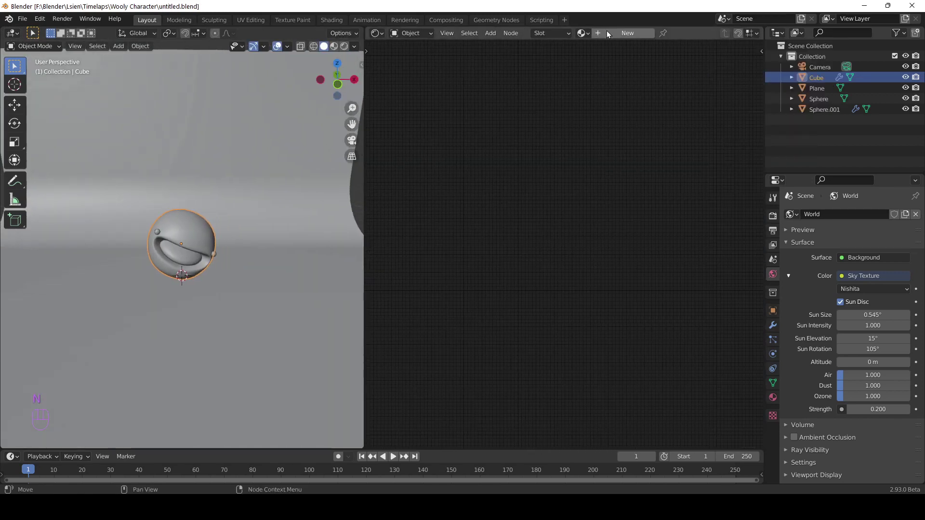
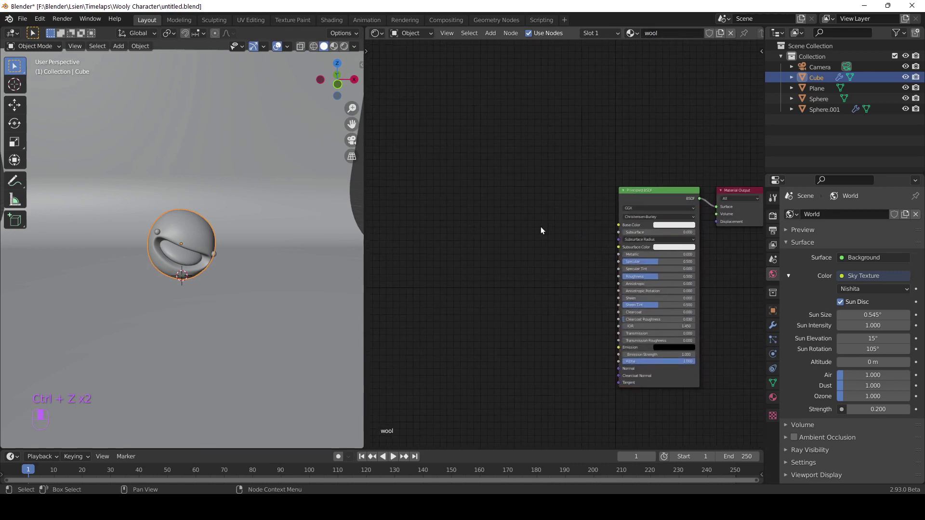
{"action": "key", "text": "shift+a"}
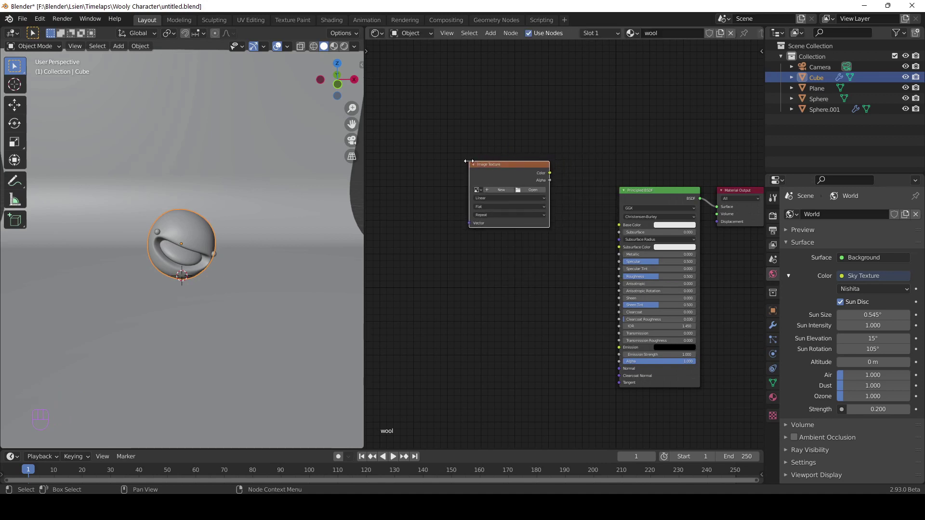
{"action": "key", "text": "shift+d"}
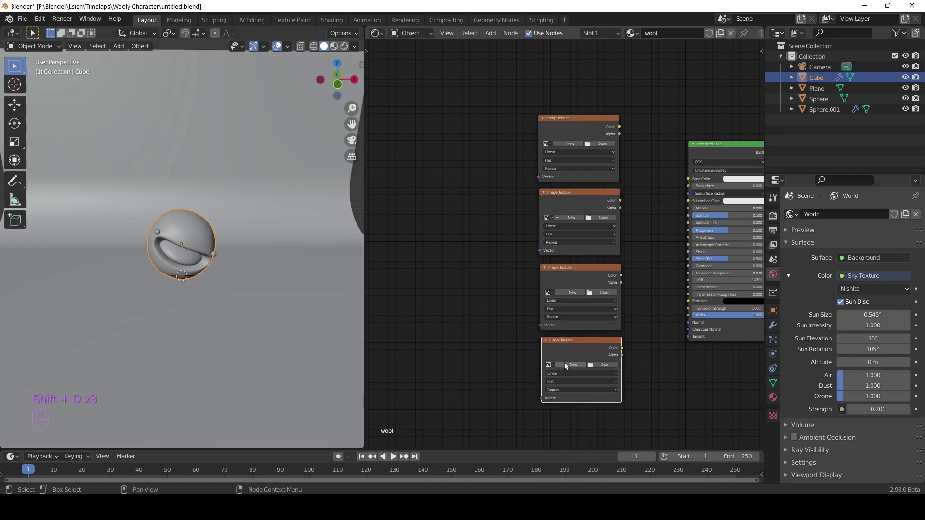
{"action": "key", "text": "shift+a"}
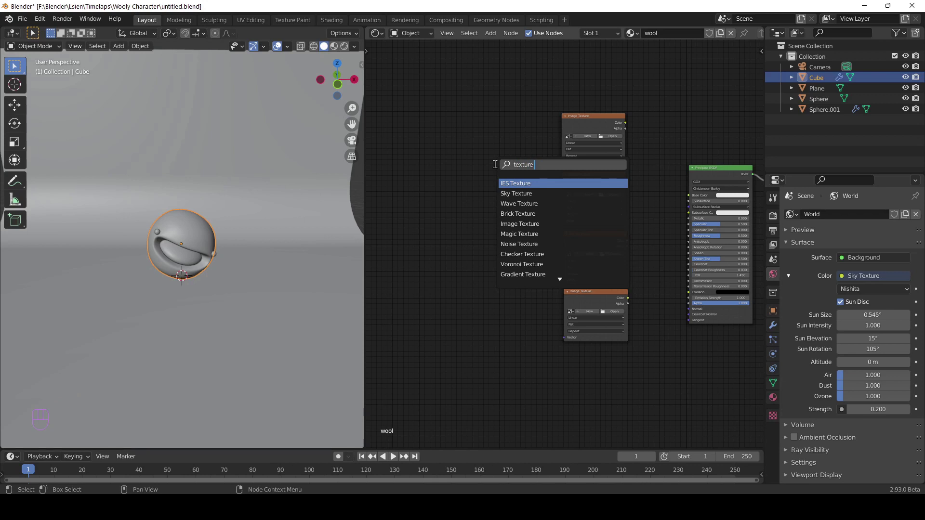
{"action": "key", "text": "o"}
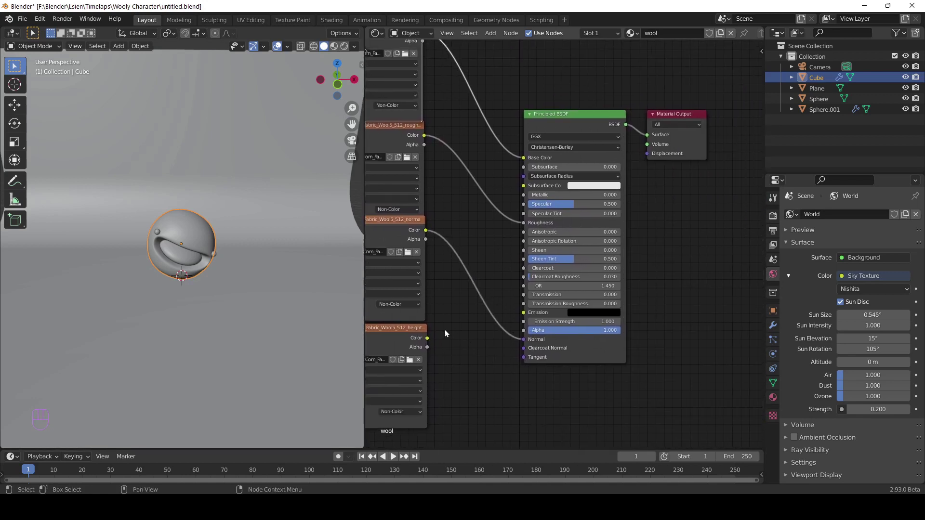
- Add Displacement (scale 0.1) and Bump (strength 0.35) nodes to the wool shader and save
{"action": "key", "text": "shift+a"}
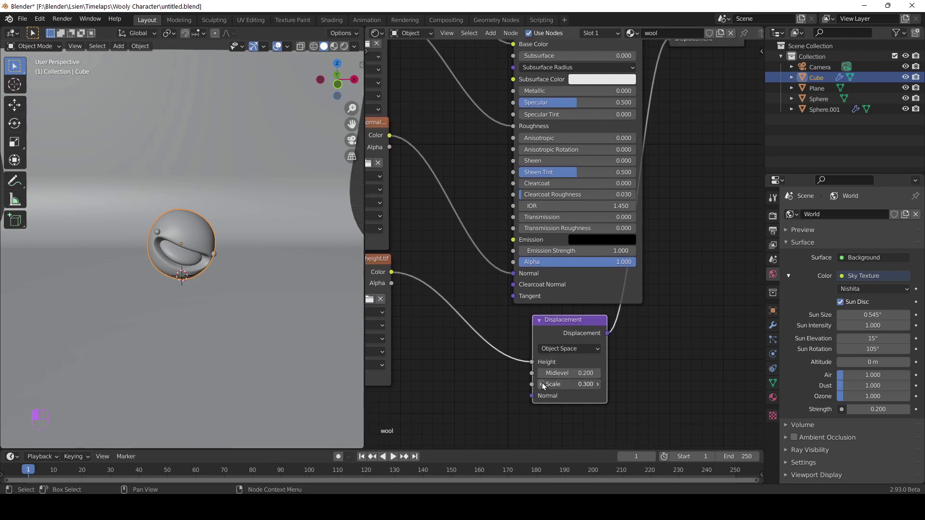
{"action": "key", "text": "shift+a"}
{"action": "left_click_drag", "start_coordinate": [490, 287], "coordinate": [501, 318]}
{"action": "key", "text": "ctrl+s"}
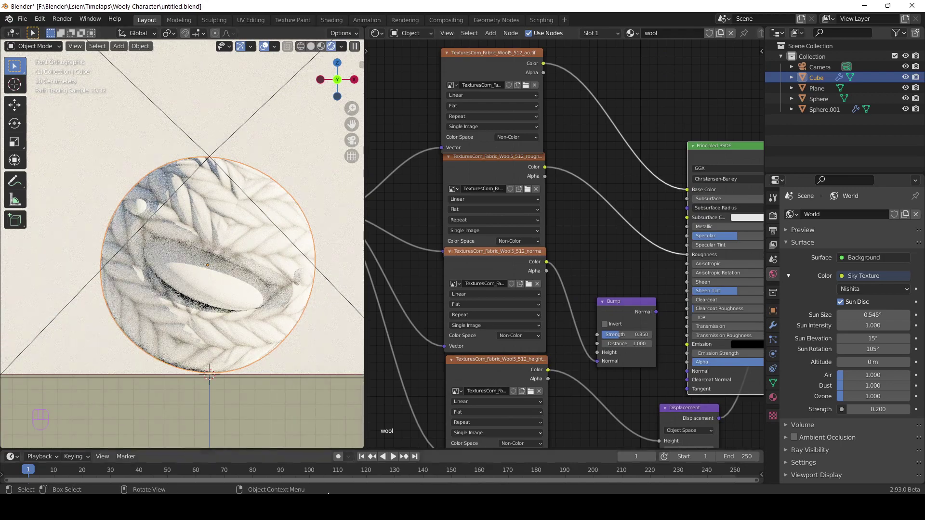
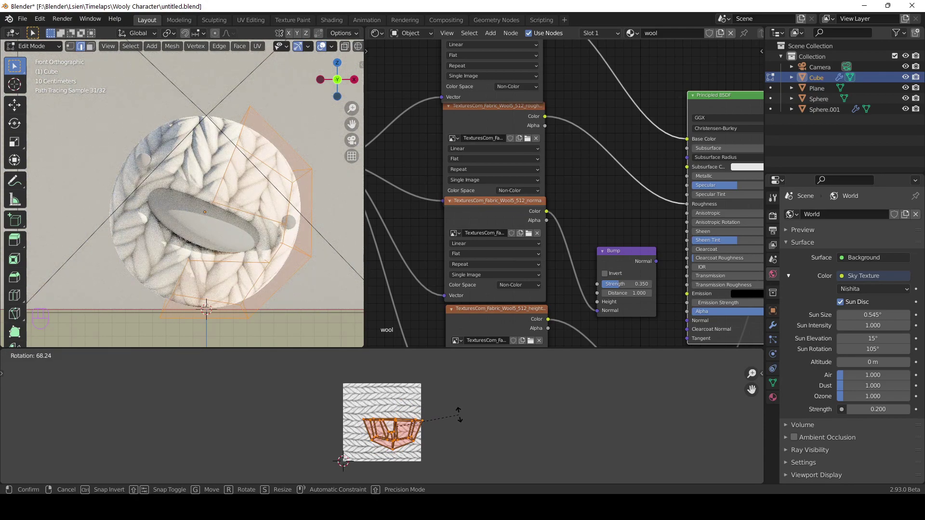
- Move, scale and rotate the head's UV islands over the wool texture to enlarge the knit
{"action": "key", "text": "g"}
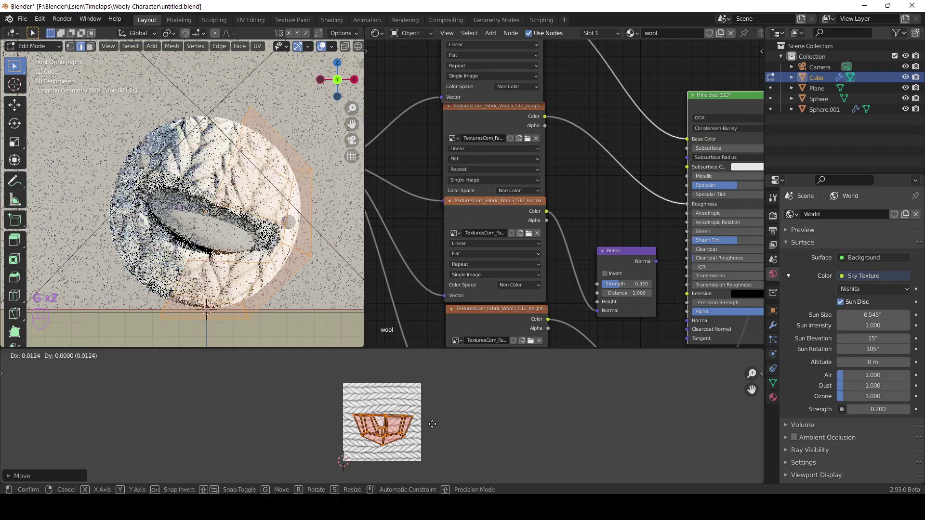
{"action": "key", "text": "x"}
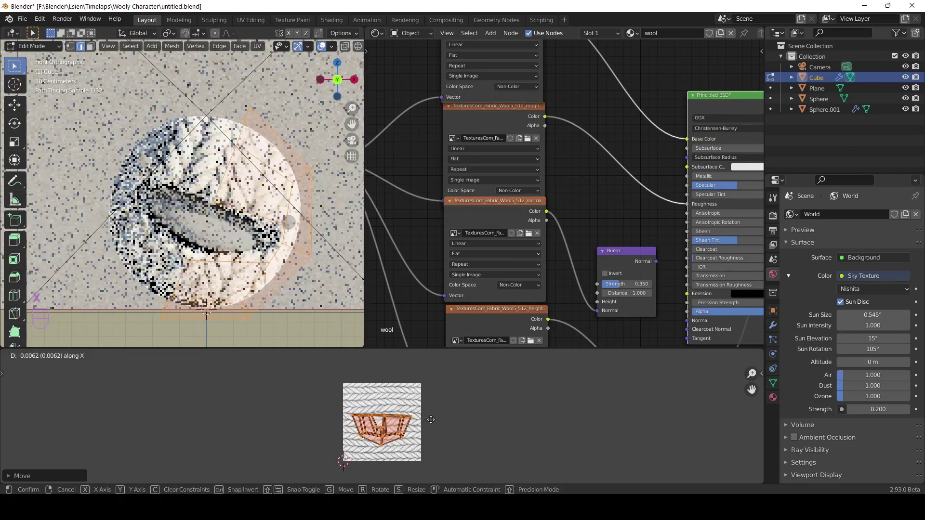
{"action": "key", "text": "g"}
{"action": "key", "text": "y"}
{"action": "left_click", "coordinate": [433, 418]}
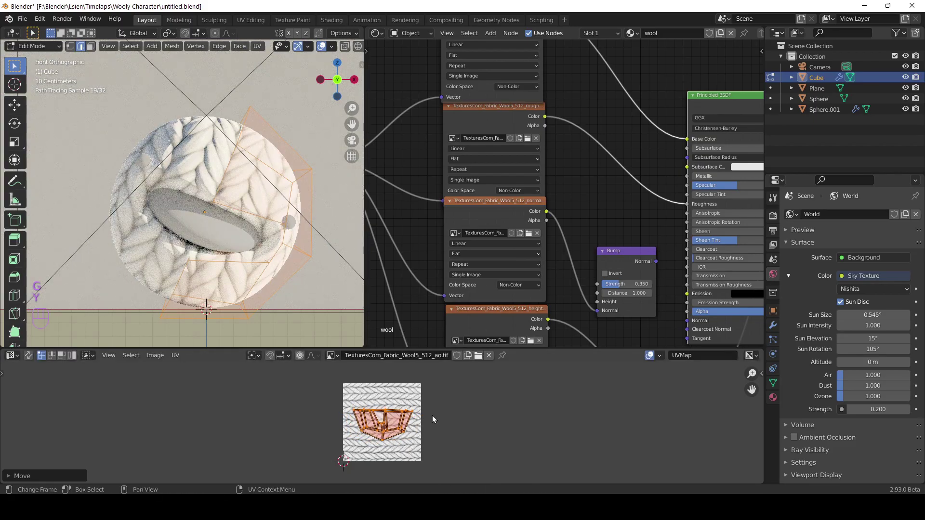
{"action": "key", "text": "g"}
{"action": "key", "text": "y"}
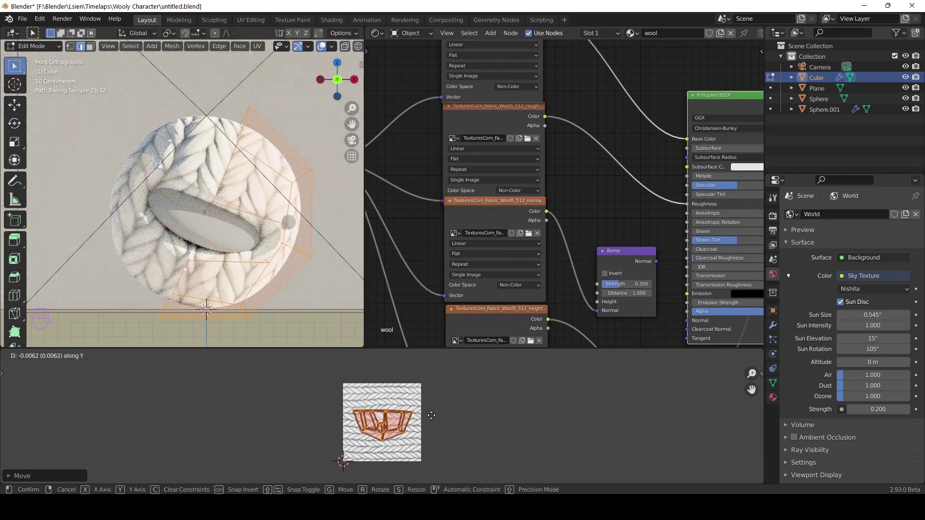
{"action": "key", "text": "s"}
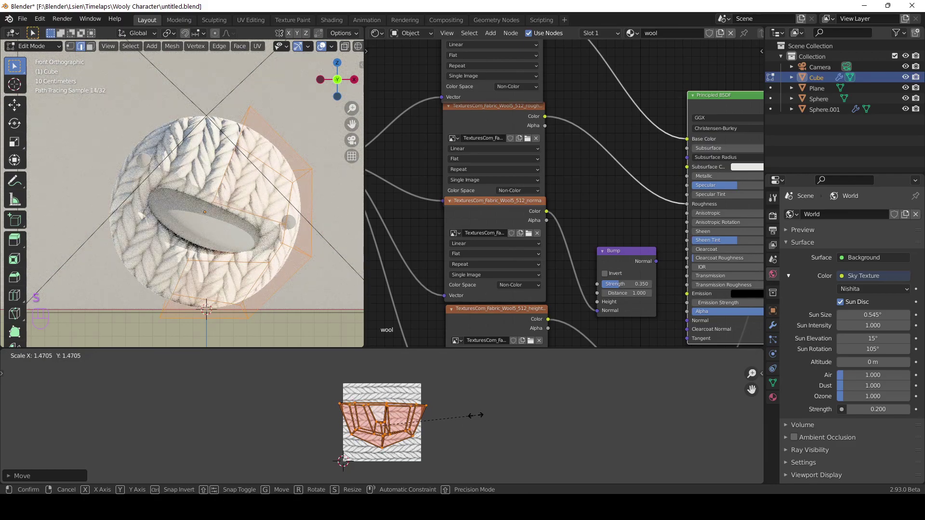
{"action": "key", "text": "r"}
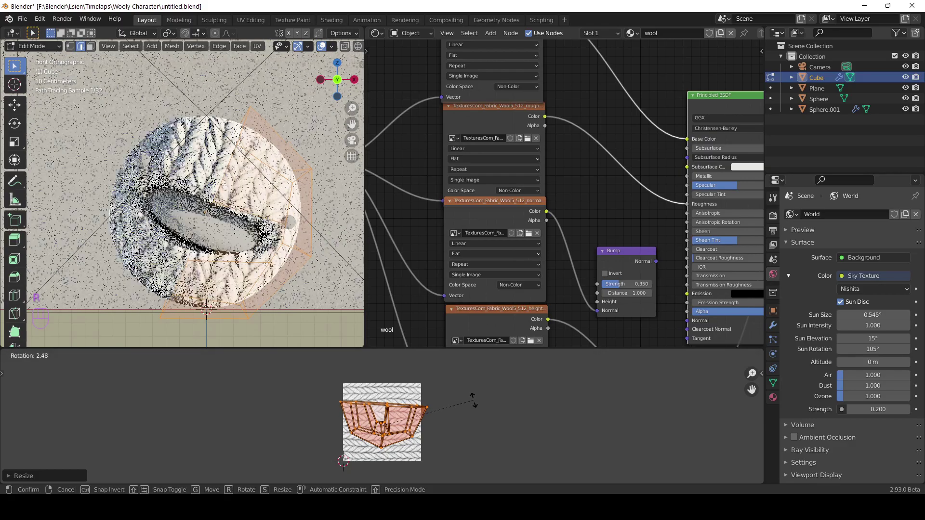
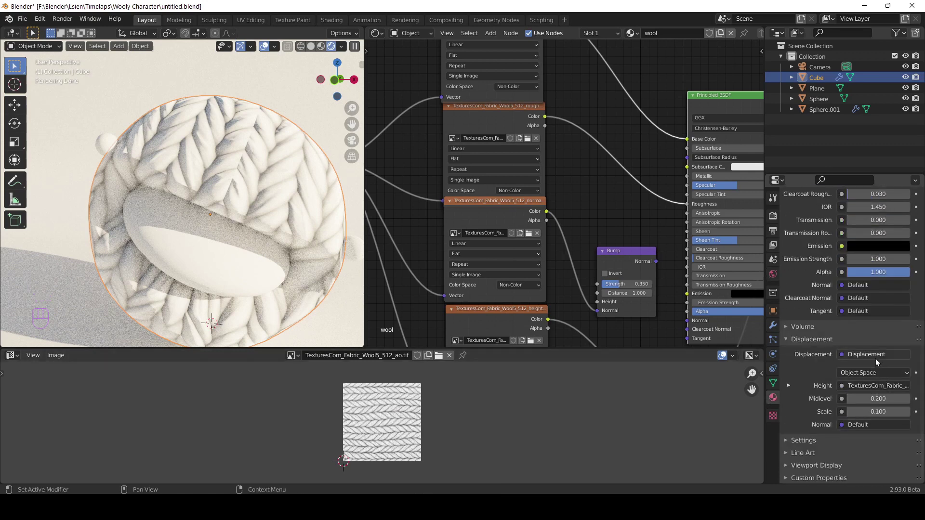
- Search for a node to add true displacement to the wool material
{"action": "left_click_drag", "start_coordinate": [810, 441], "coordinate": [853, 413]}
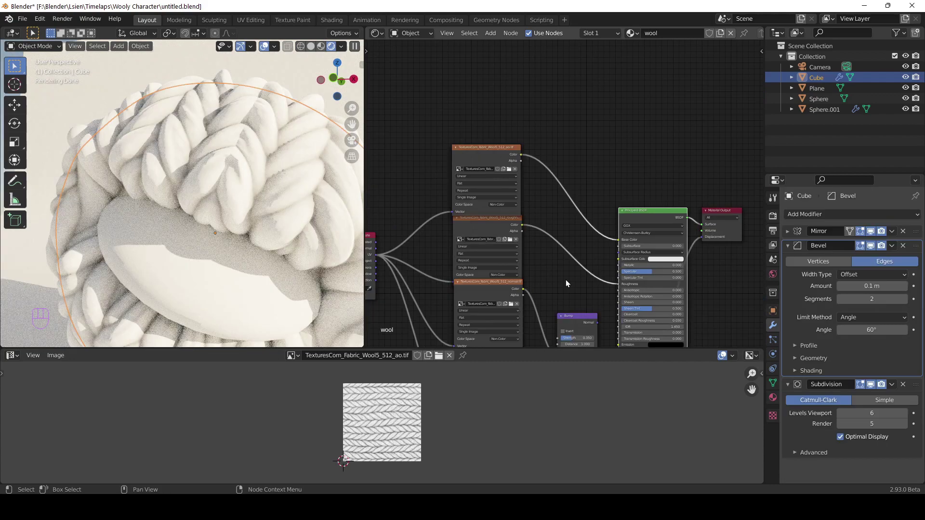
{"action": "key", "text": "shift+a"}
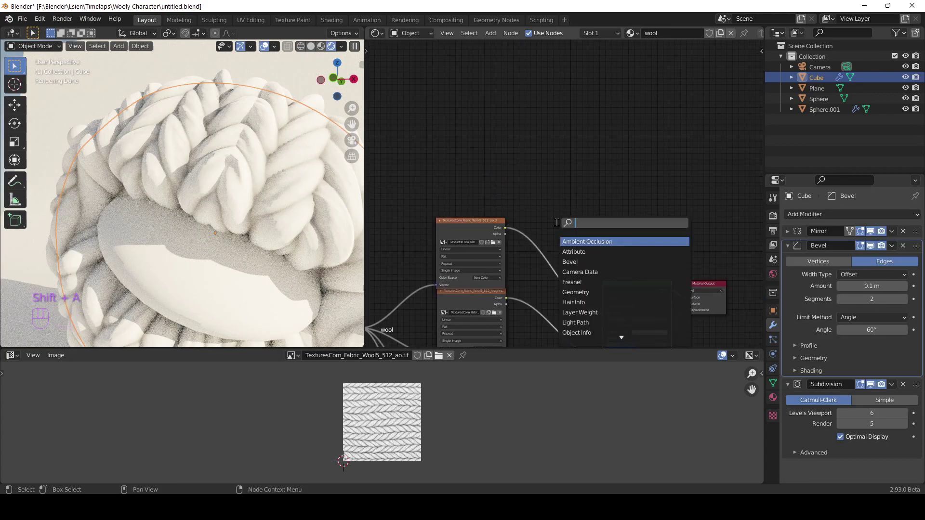
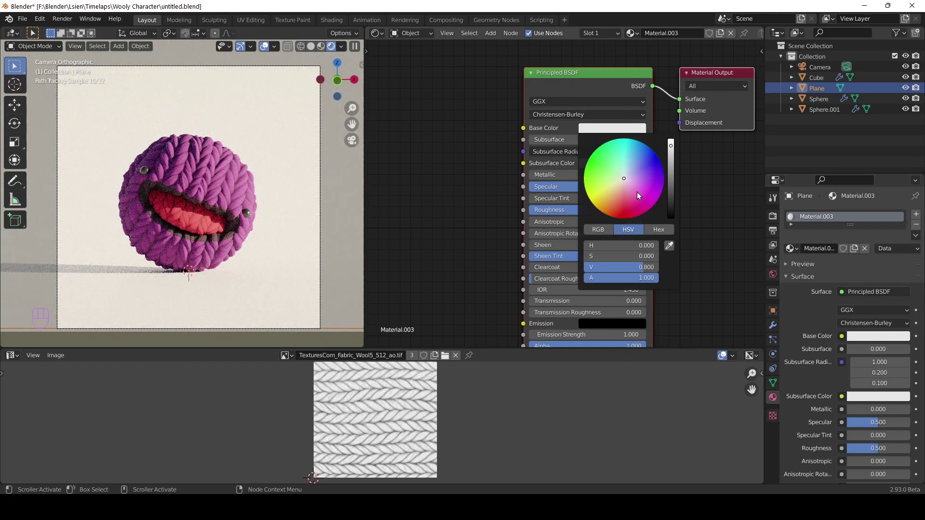
- Pick a pink Base Color for the plane's new material, save, and check the view behind the head
{"action": "left_click", "coordinate": [462, 262]}
{"action": "key", "text": "ctrl+s"}
{"action": "left_click", "coordinate": [198, 213]}
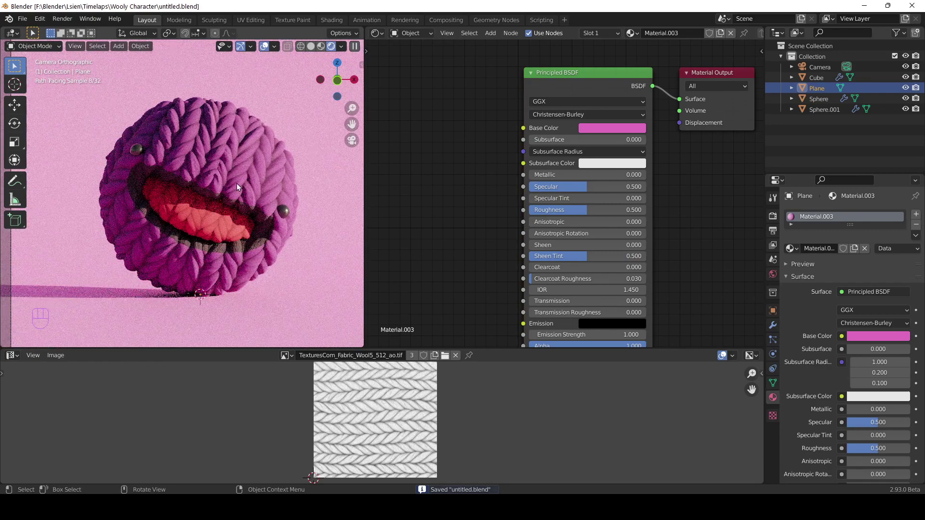
{"action": "left_click_drag", "start_coordinate": [276, 234], "coordinate": [269, 215]}
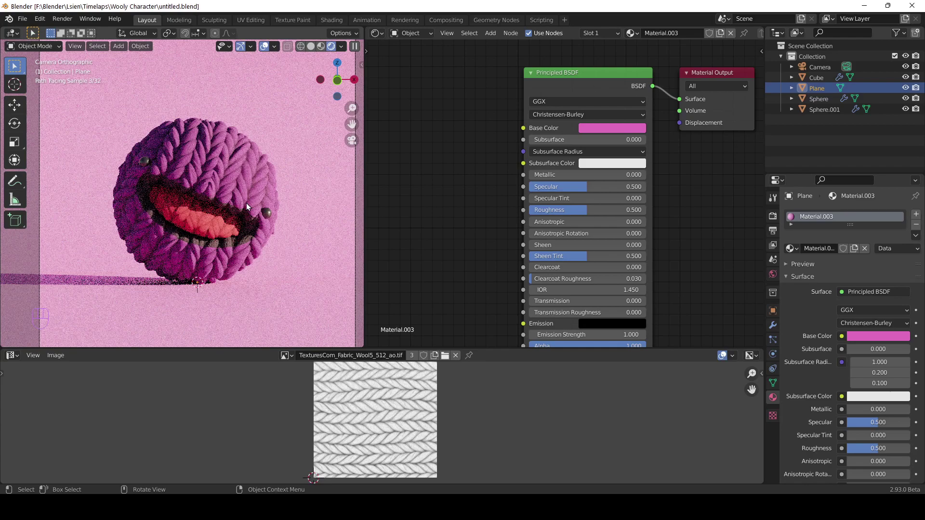
{"action": "left_click_drag", "start_coordinate": [248, 188], "coordinate": [250, 201]}
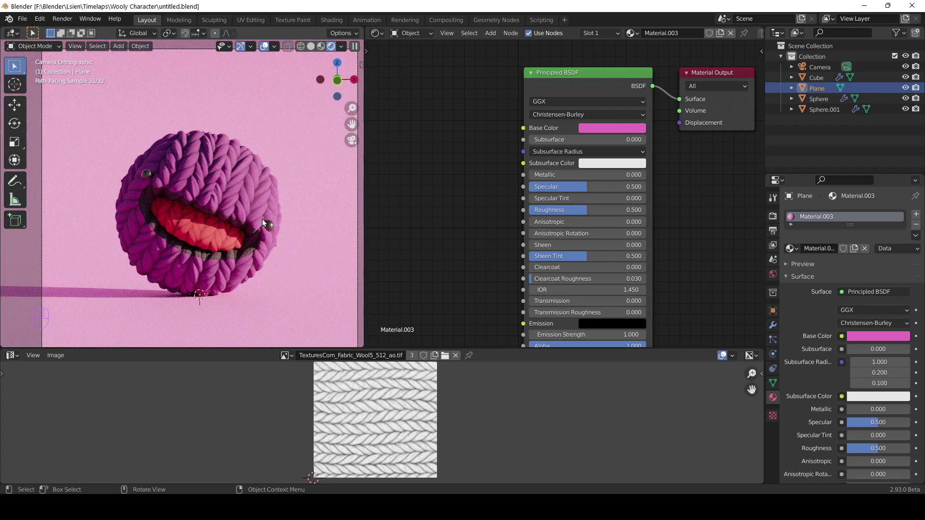
- Add an Empty, raise it along Z near the head, and return to the camera view
{"action": "key", "text": "shift+a"}
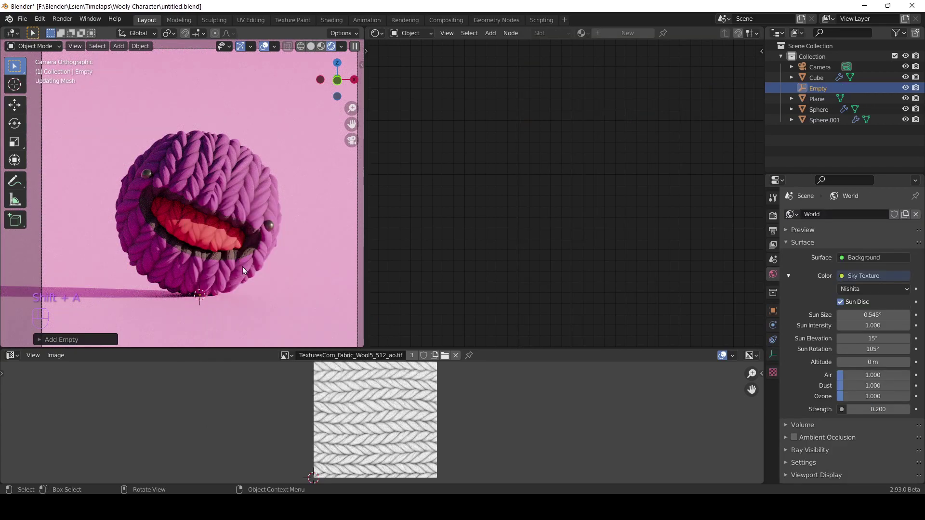
{"action": "key", "text": "g"}
{"action": "key", "text": "z"}
{"action": "left_click_drag", "start_coordinate": [271, 224], "coordinate": [312, 242]}
{"action": "left_click", "coordinate": [291, 232]}
{"action": "middle_click", "coordinate": [266, 236]}
{"action": "left_click_drag", "start_coordinate": [290, 227], "coordinate": [261, 221]}
{"action": "key", "text": "KP_0"}
- Enable camera Depth of Field focused on the Empty and slide camera and Empty along Y
{"action": "left_click", "coordinate": [309, 227]}
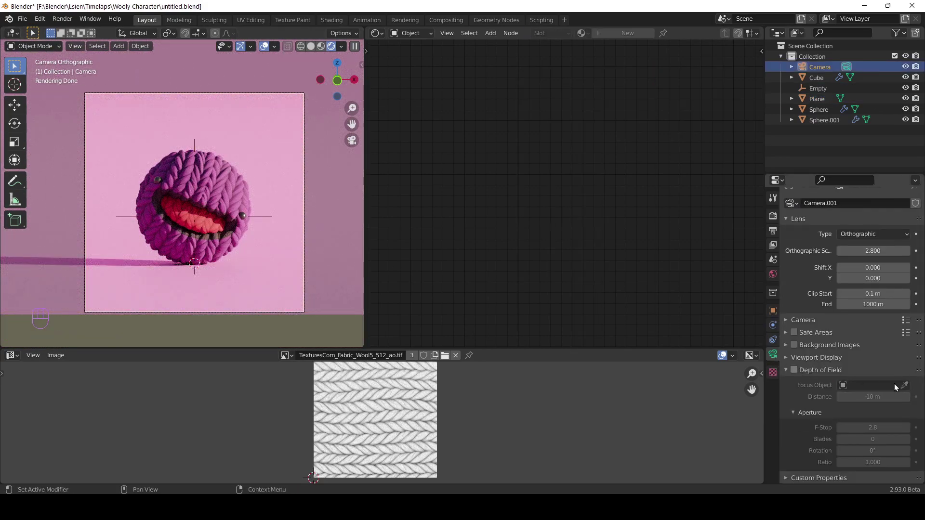
{"action": "left_click", "coordinate": [907, 388]}
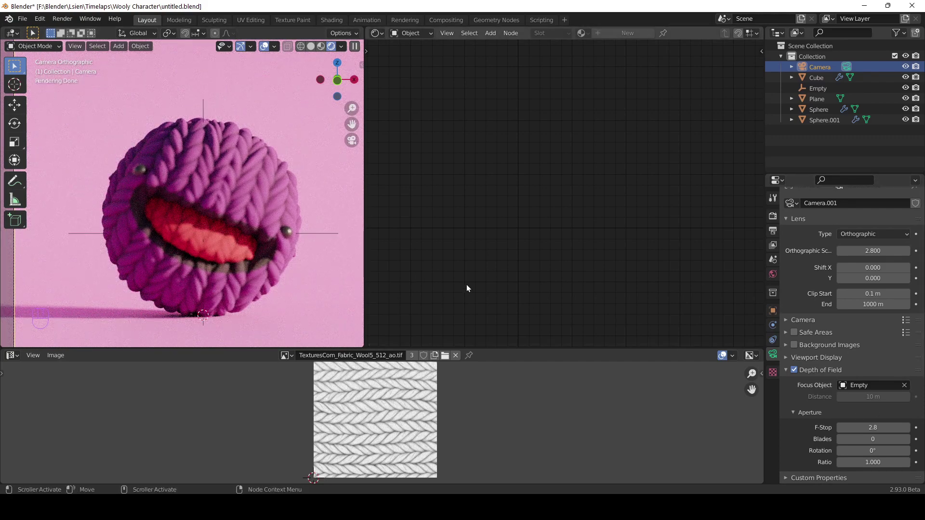
{"action": "key", "text": "g"}
{"action": "key", "text": "y"}
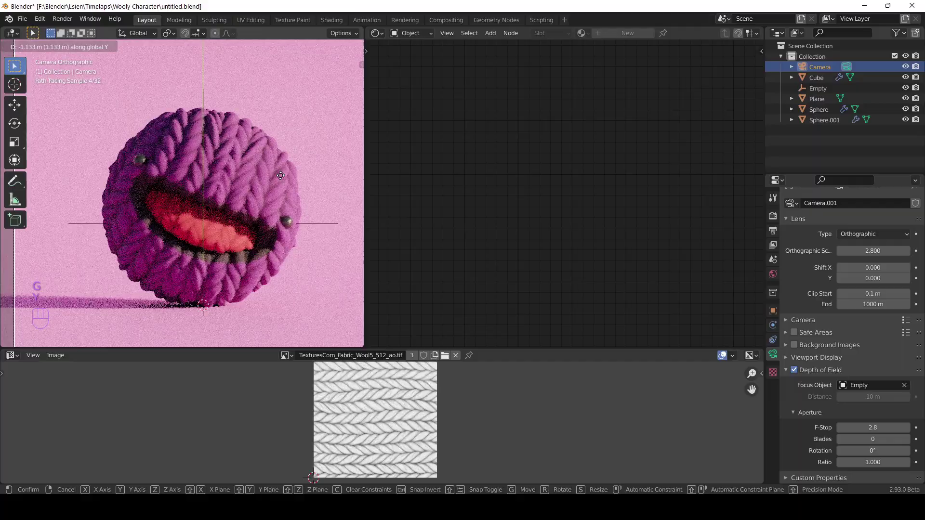
{"action": "left_click", "coordinate": [313, 236]}
{"action": "key", "text": "g"}
{"action": "key", "text": "y"}
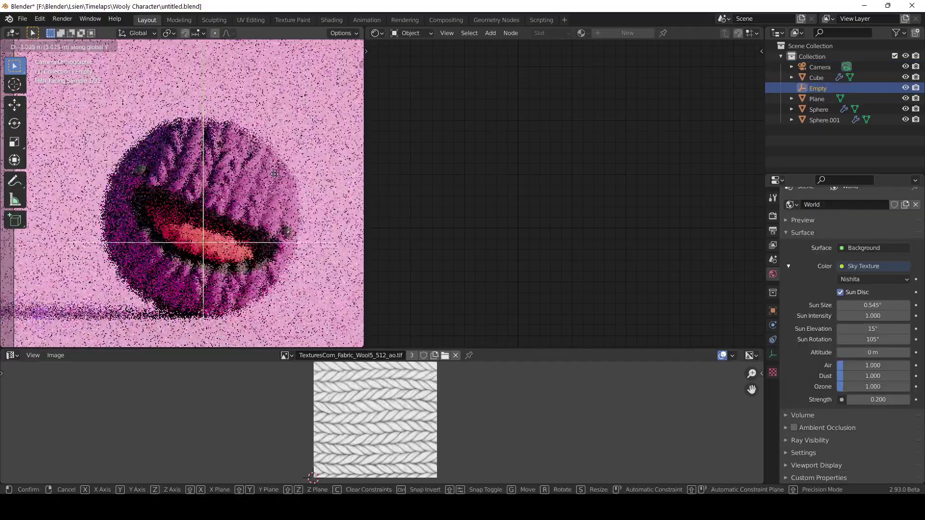
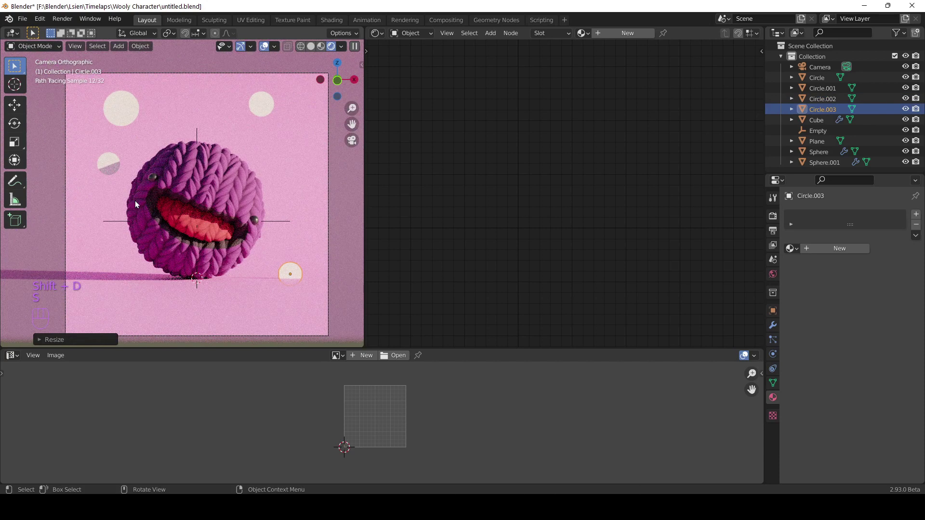
- Select all the white circles scattered around the head
{"action": "left_click", "coordinate": [103, 164]}
{"action": "left_click", "coordinate": [111, 163]}
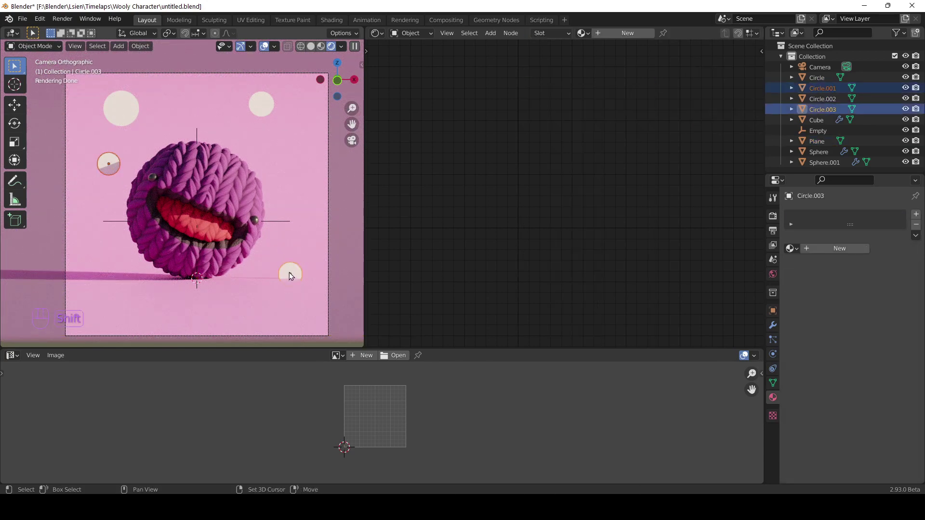
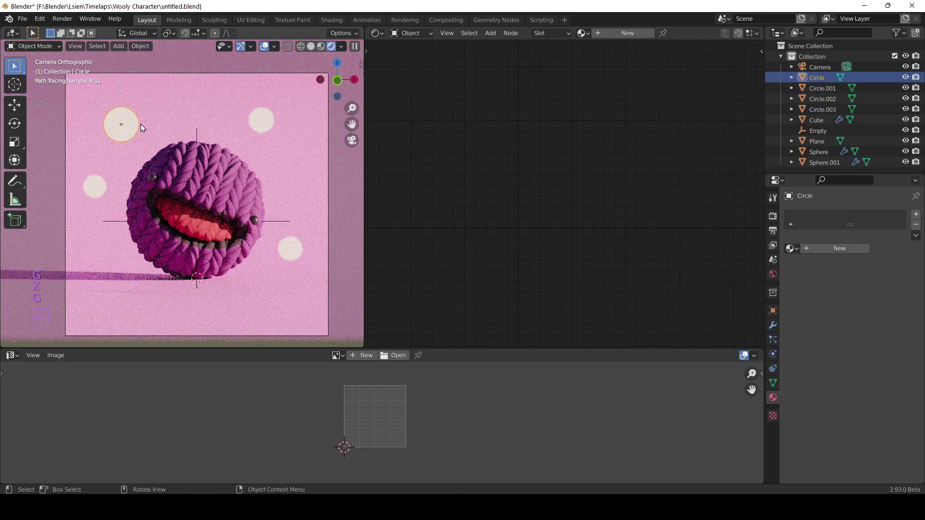
{"action": "left_click", "coordinate": [269, 125]}
{"action": "left_click", "coordinate": [312, 128]}
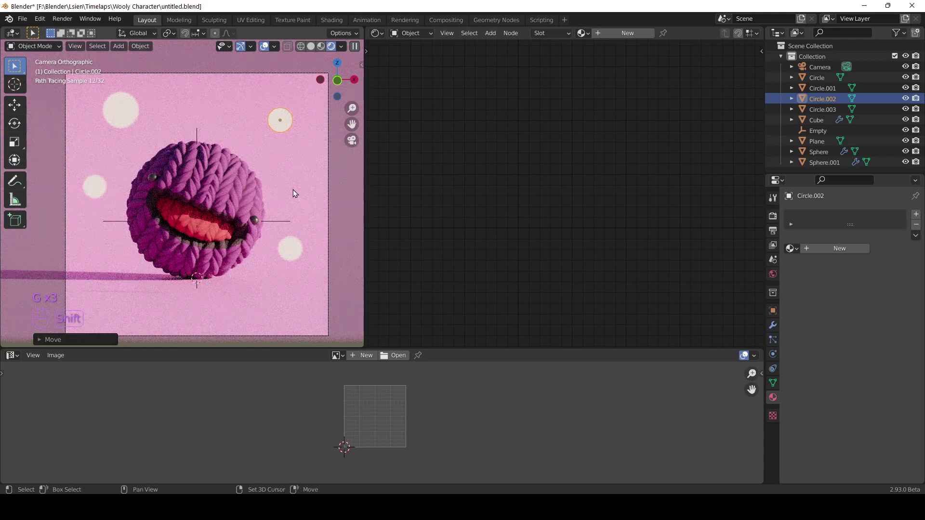
{"action": "left_click", "coordinate": [295, 260]}
{"action": "left_click", "coordinate": [97, 197]}
{"action": "left_click", "coordinate": [108, 110]}
- Push the selected circles back along Y behind the head and check from the camera
{"action": "key", "text": "g"}
{"action": "key", "text": "y"}
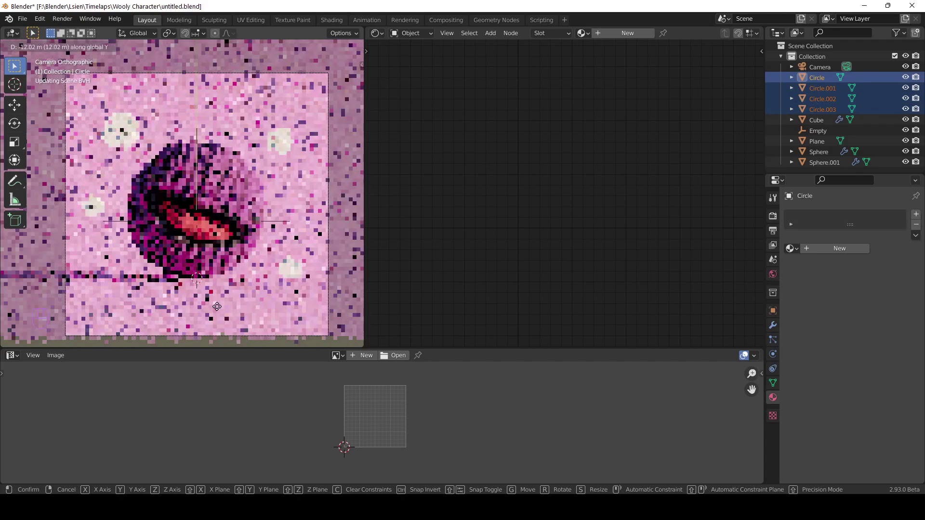
{"action": "left_click_drag", "start_coordinate": [265, 219], "coordinate": [318, 248]}
{"action": "middle_click", "coordinate": [258, 230]}
{"action": "key", "text": "g"}
{"action": "key", "text": "y"}
{"action": "key", "text": "KP_0"}
{"action": "left_click", "coordinate": [358, 190]}
- Duplicate circles with Shift+D and place the copies around the pink backdrop
{"action": "key", "text": "ctrl+s"}
{"action": "left_click", "coordinate": [297, 122]}
{"action": "key", "text": "g"}
{"action": "left_click", "coordinate": [318, 139]}
{"action": "key", "text": "shift+d"}
{"action": "left_click", "coordinate": [286, 159]}
{"action": "key", "text": "shift+d"}
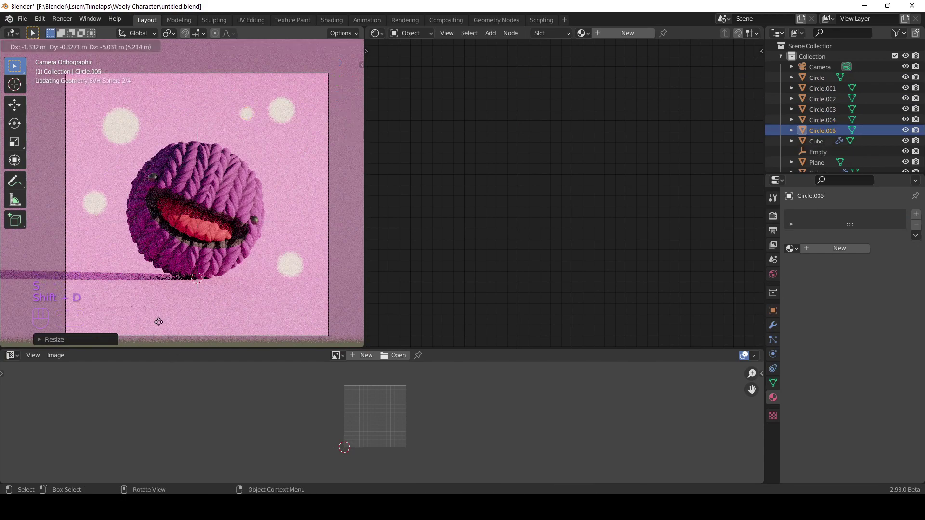
{"action": "left_click_drag", "start_coordinate": [170, 323], "coordinate": [216, 308]}
- Return to the backdrop plane in Object Mode and save the file
{"action": "key", "text": "Tab"}
{"action": "key", "text": "Tab"}
{"action": "left_click", "coordinate": [342, 238]}
{"action": "key", "text": "ctrl+s"}
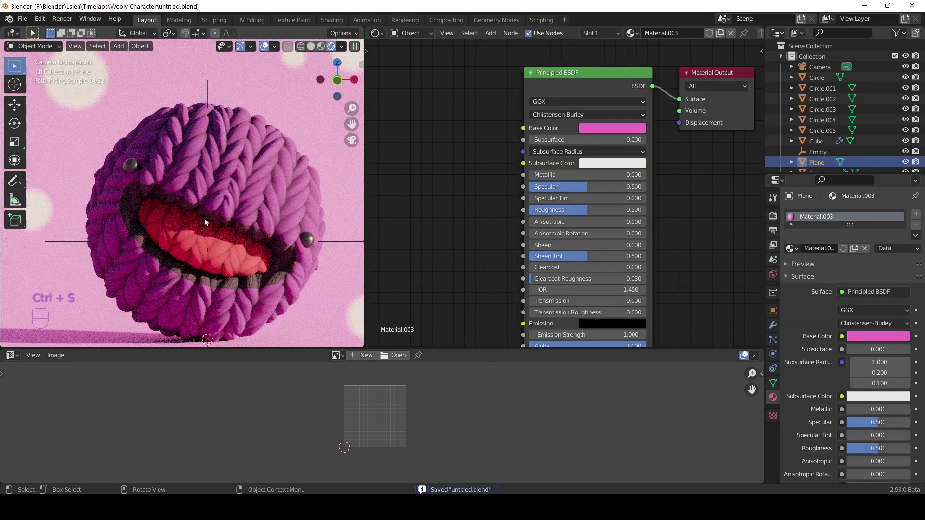
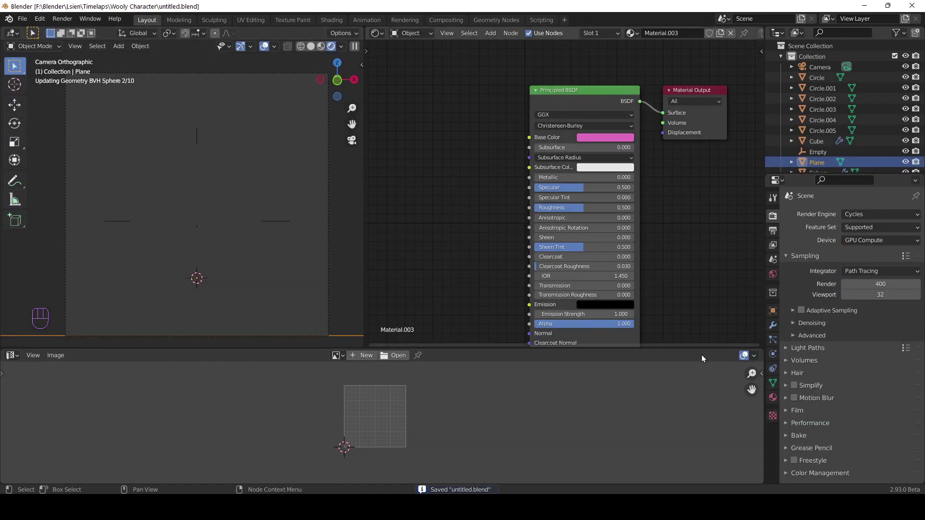
- Review sampling and colour management, start the F12 render, and maximize the render window
{"action": "left_click_drag", "start_coordinate": [839, 476], "coordinate": [863, 371]}
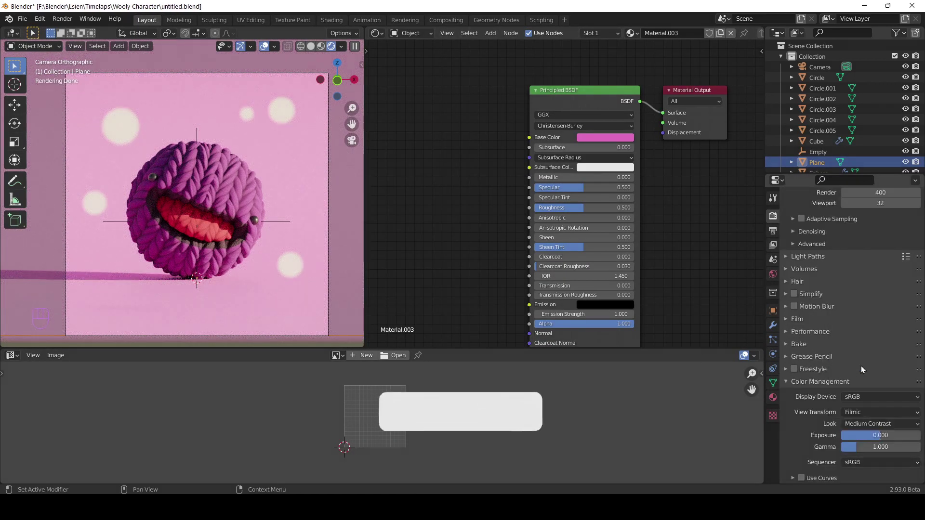
{"action": "middle_click", "coordinate": [276, 225]}
{"action": "key", "text": "ctrl+s"}
{"action": "left_click", "coordinate": [58, 27]}
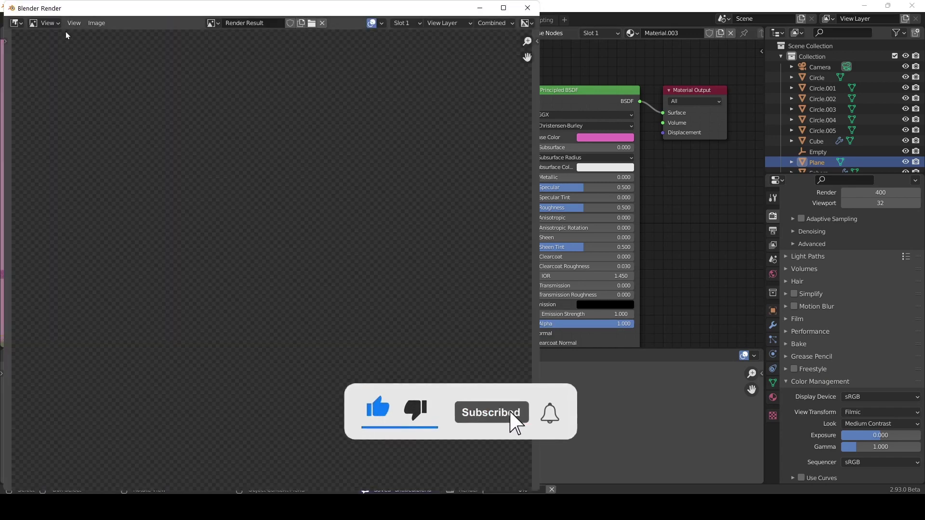
{"action": "left_click", "coordinate": [311, 50]}
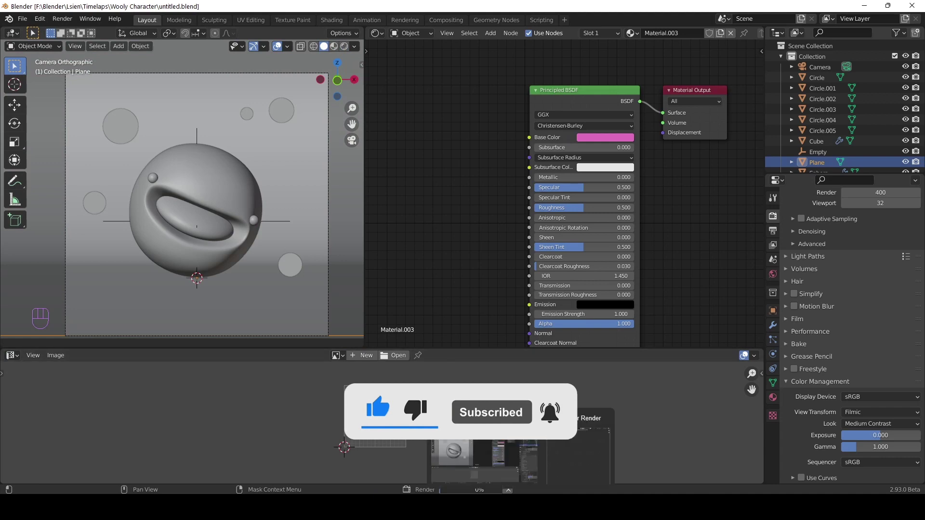